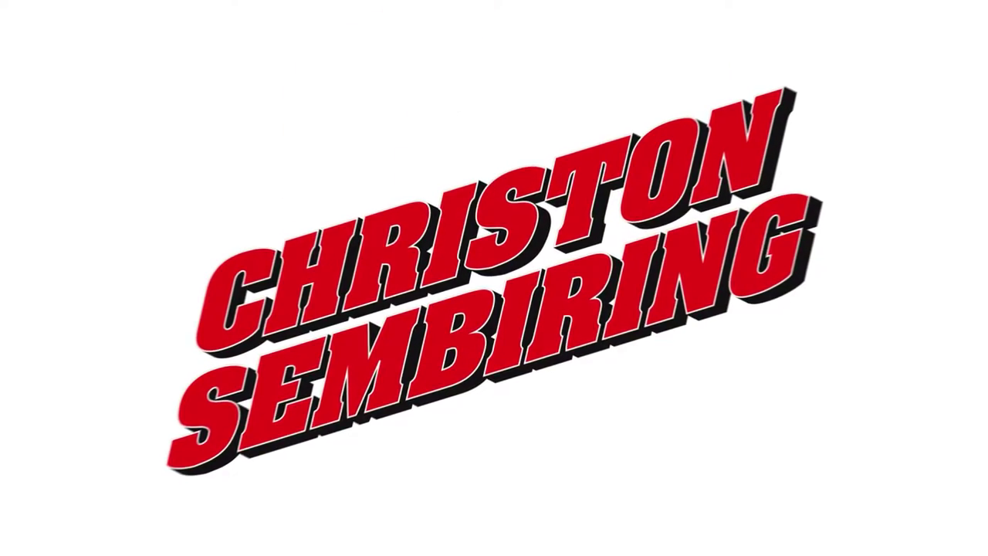
Step: Disable the Ethernet adapter so the computer is disconnected from the network
double_click(414, 253)
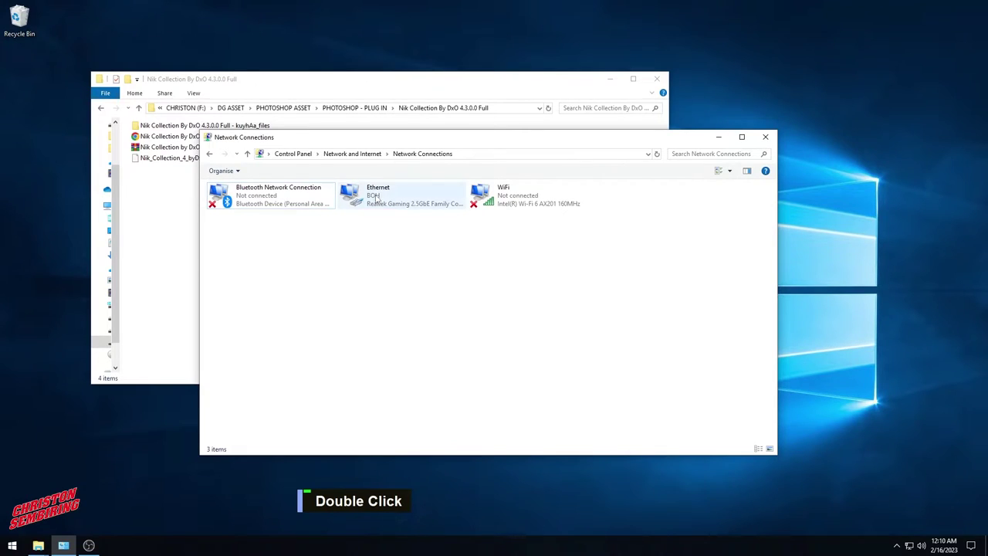